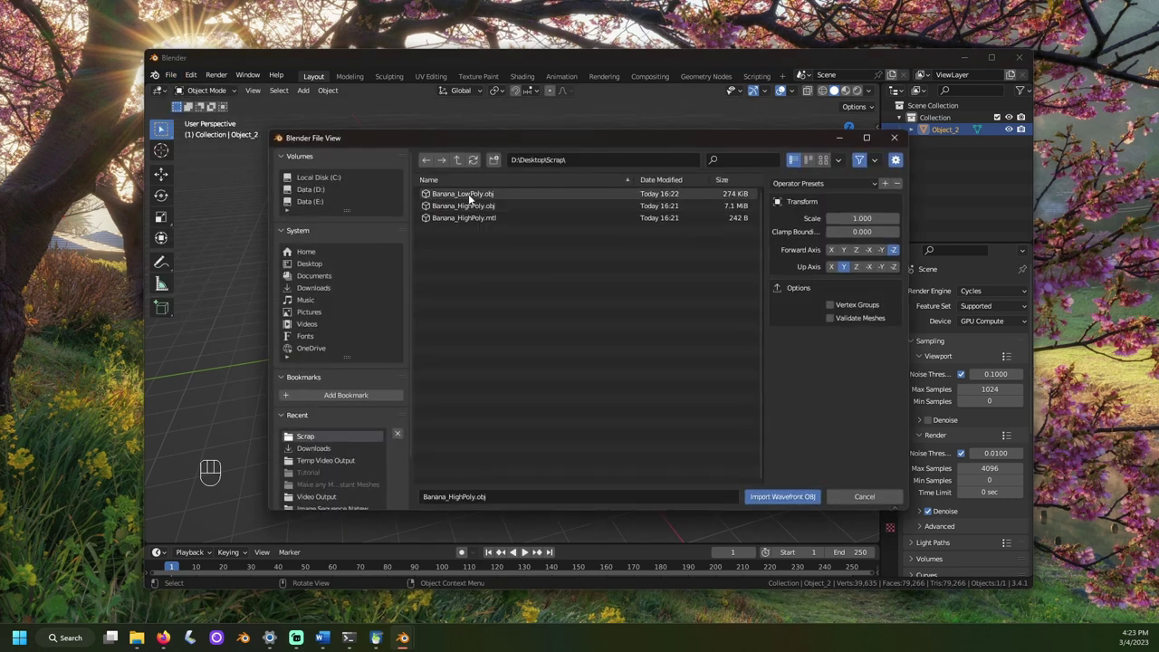
- Import the banana OBJ models and select the high-poly Source banana in the scene
{"action": "left_click_drag", "start_coordinate": [636, 317], "coordinate": [613, 288]}
{"action": "left_click", "coordinate": [614, 287]}
{"action": "left_click_drag", "start_coordinate": [618, 288], "coordinate": [737, 291]}
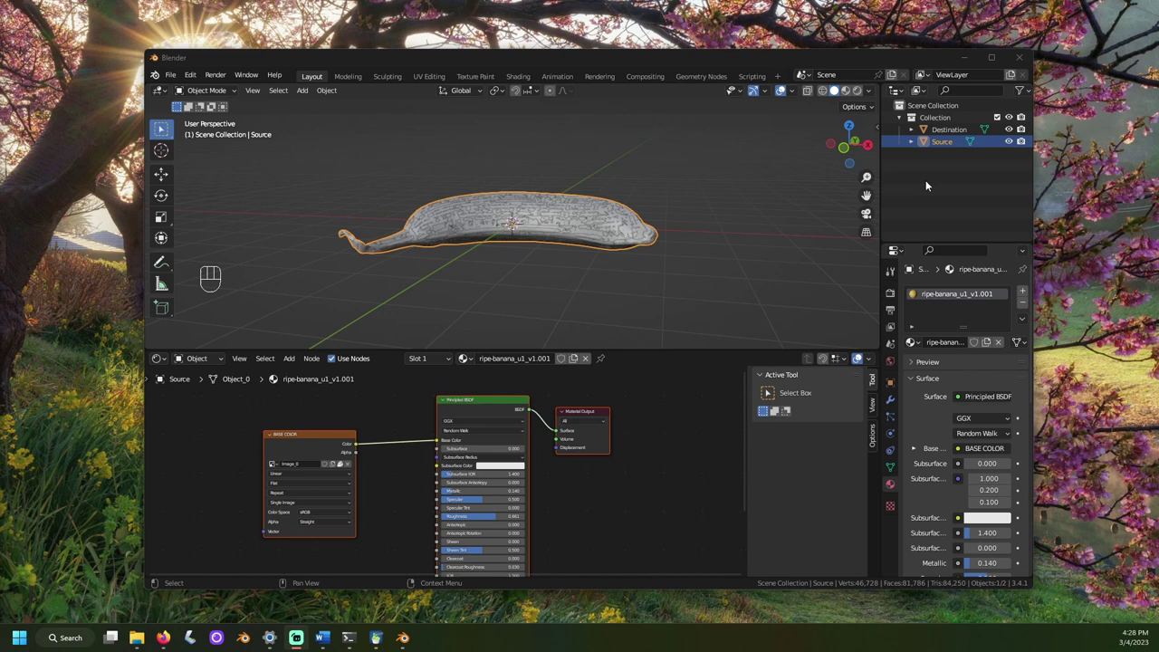
{"action": "left_click", "coordinate": [757, 263]}
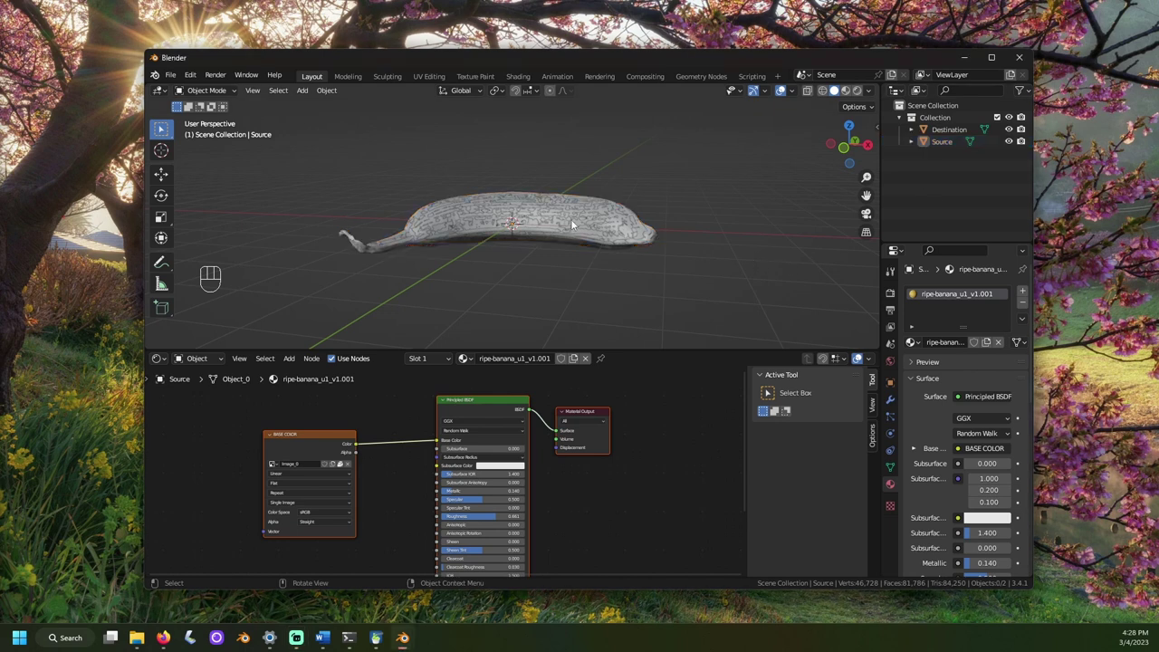
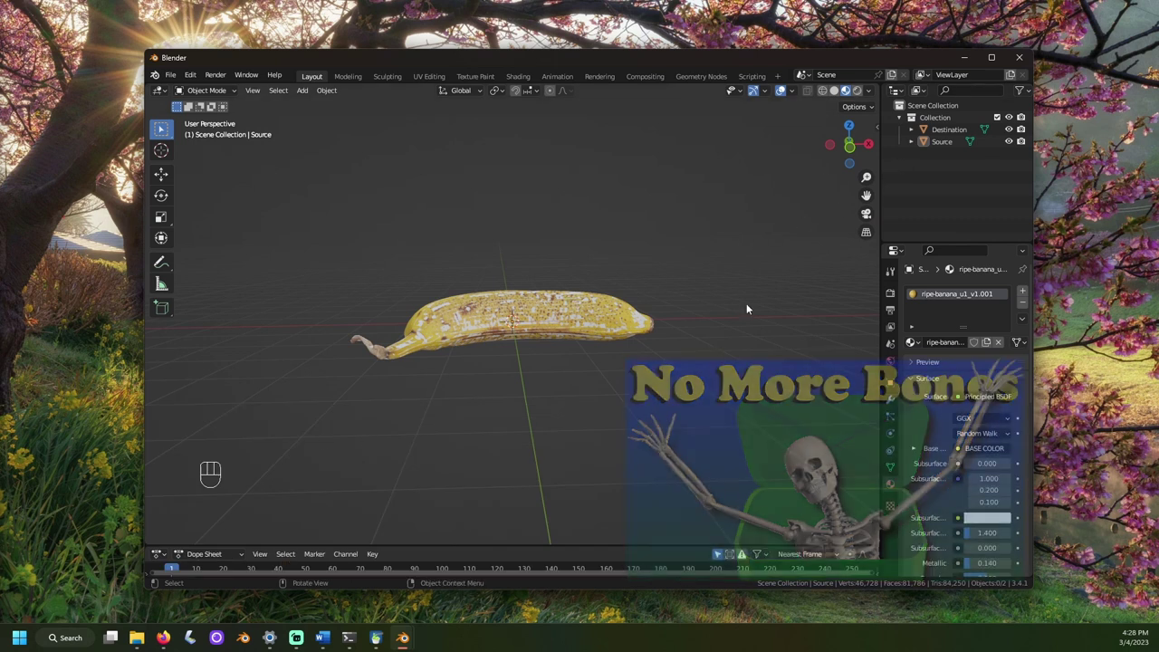
{"action": "left_click_drag", "start_coordinate": [759, 313], "coordinate": [748, 329]}
{"action": "left_click", "coordinate": [755, 330]}
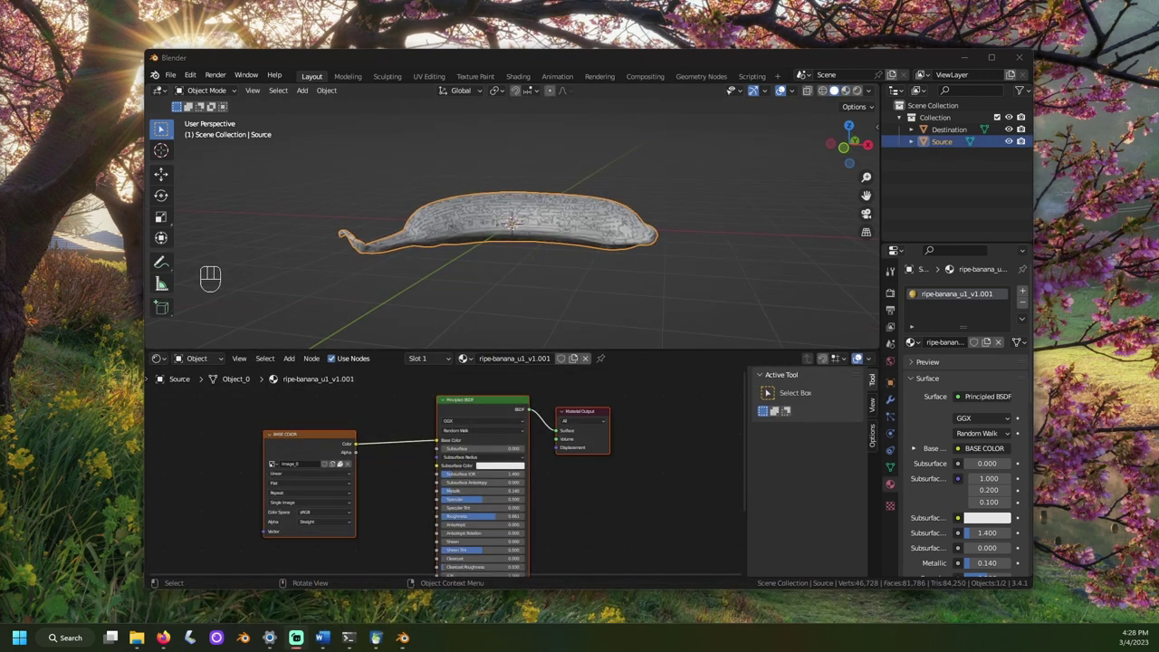
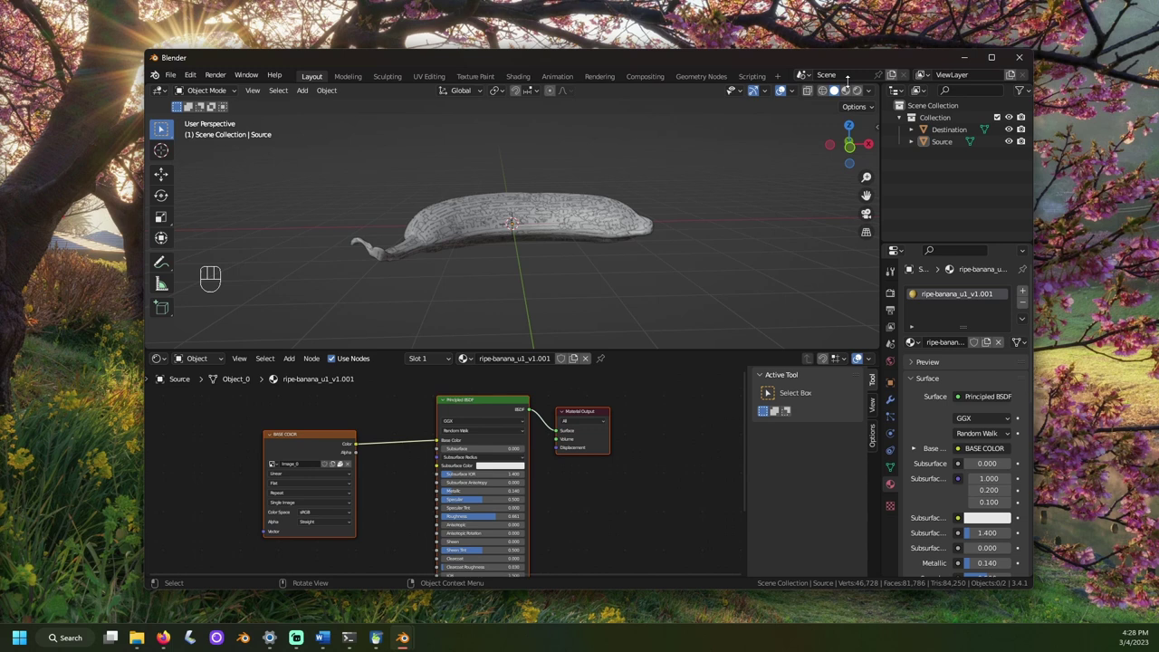
- Switch the viewport to Material Preview to see the ripe-banana colours on Source
{"action": "left_click", "coordinate": [847, 87]}
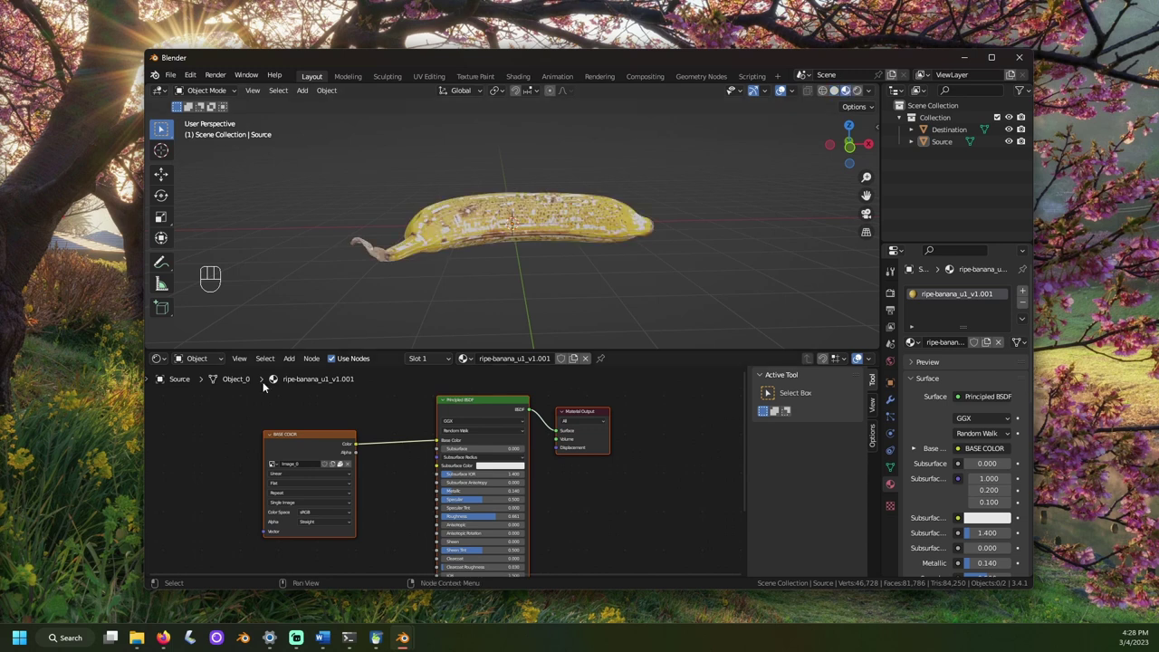
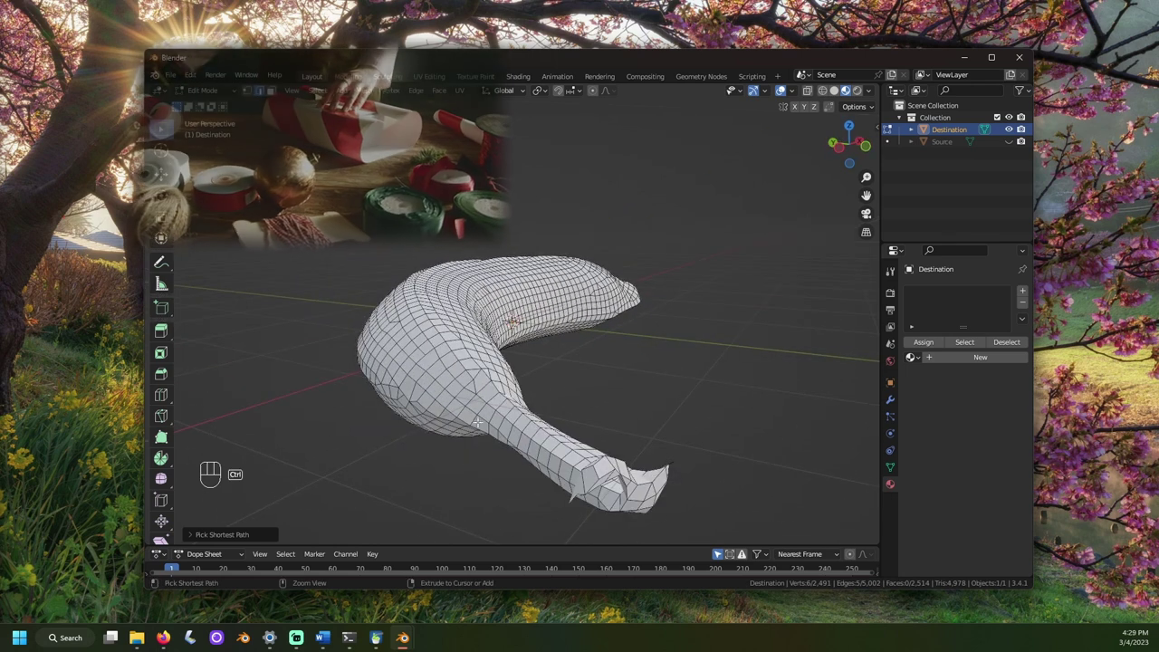
- In edge select mode, pick the edge loops along the Destination banana and around its stem for seams
{"action": "left_click", "coordinate": [473, 423]}
{"action": "middle_click", "coordinate": [494, 420]}
{"action": "key", "text": "ctrl+z"}
{"action": "left_click_drag", "start_coordinate": [464, 247], "coordinate": [495, 277]}
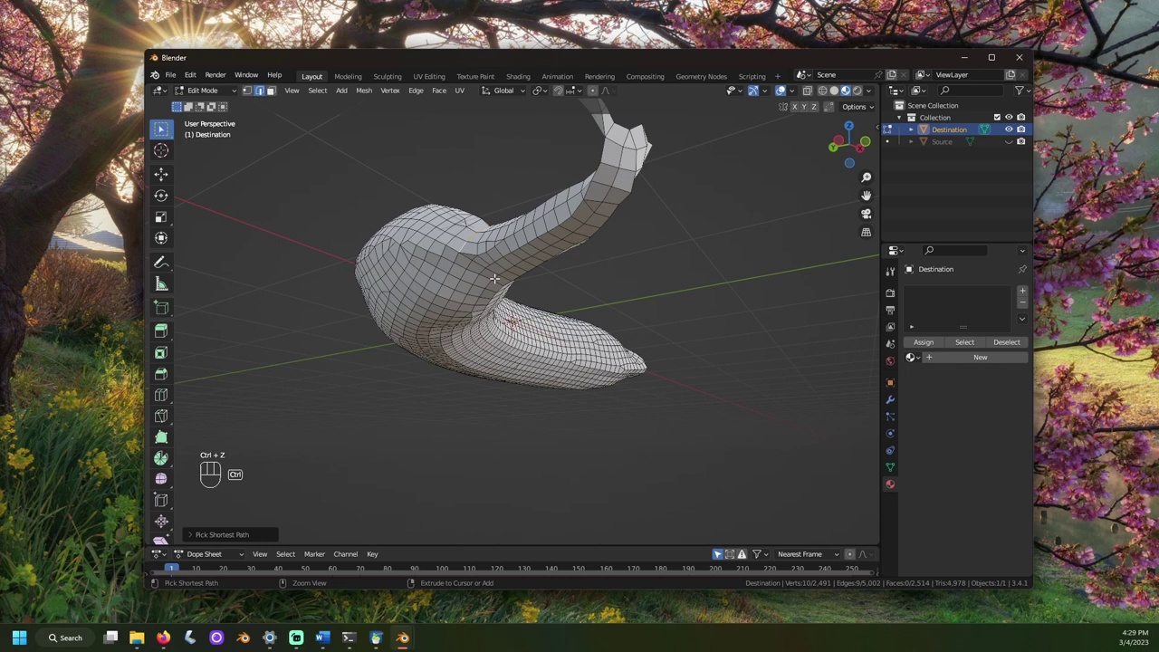
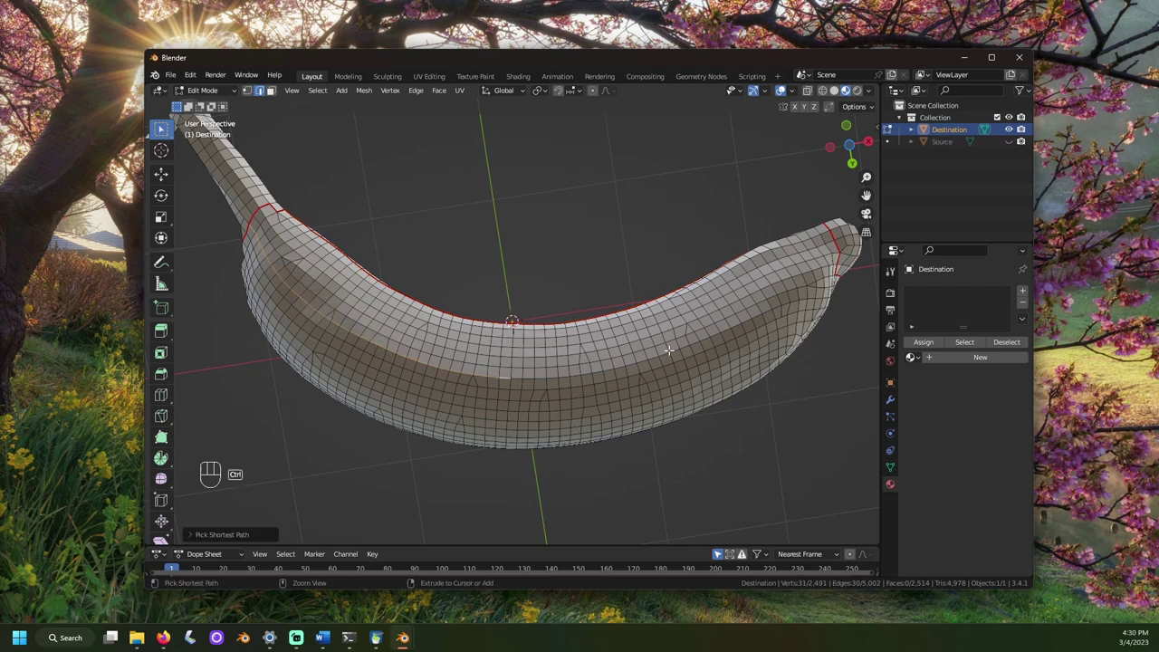
{"action": "left_click", "coordinate": [779, 307]}
{"action": "middle_click", "coordinate": [759, 332]}
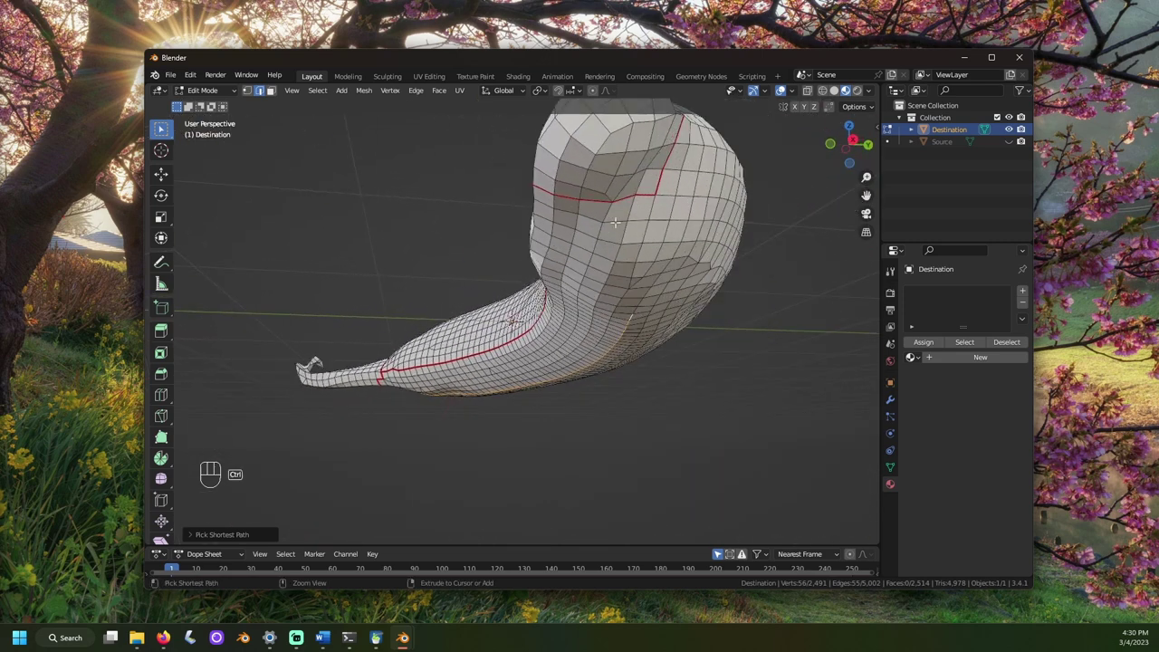
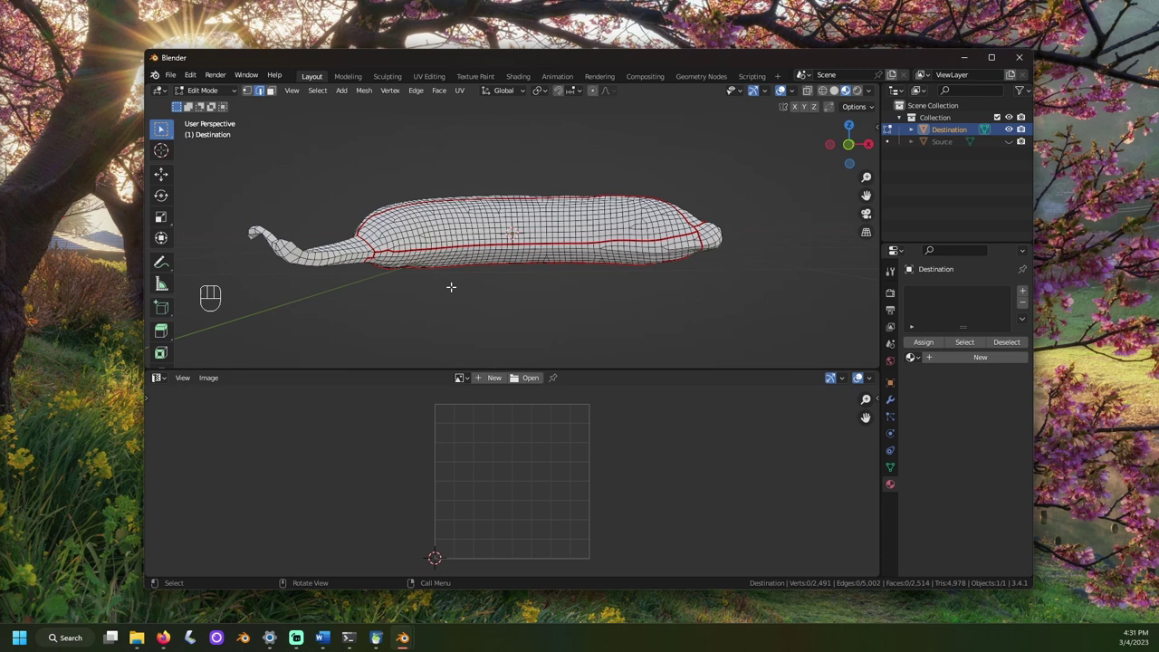
- Select the whole Destination mesh and unwrap it along the marked seams into UV islands
{"action": "key", "text": "a"}
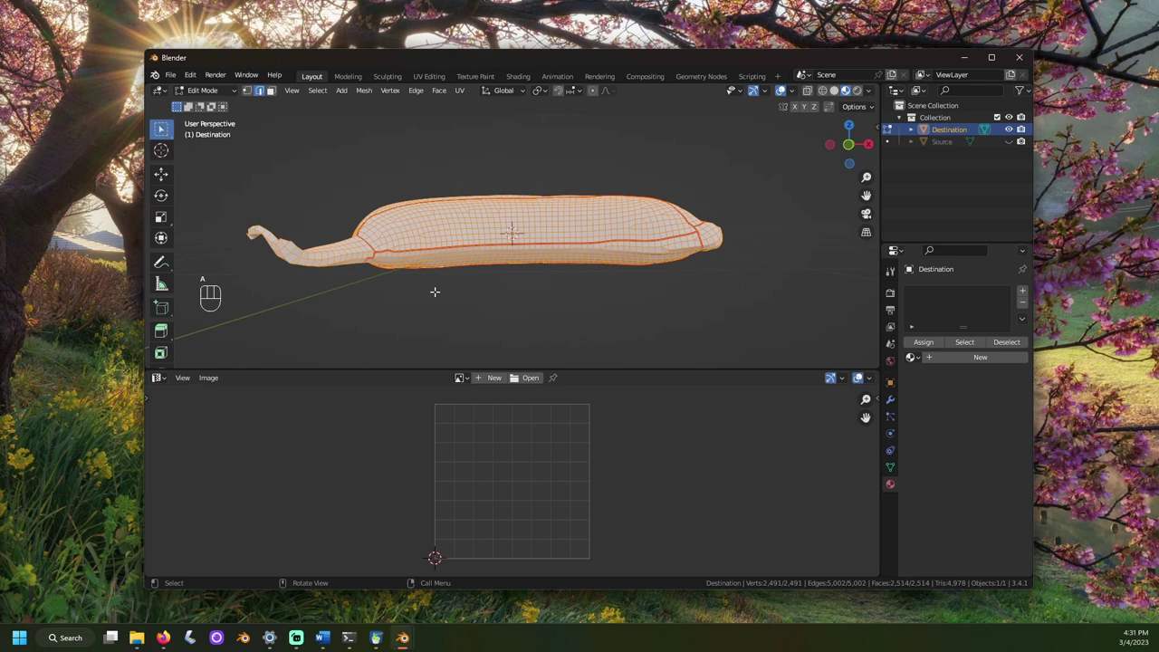
{"action": "key", "text": "u"}
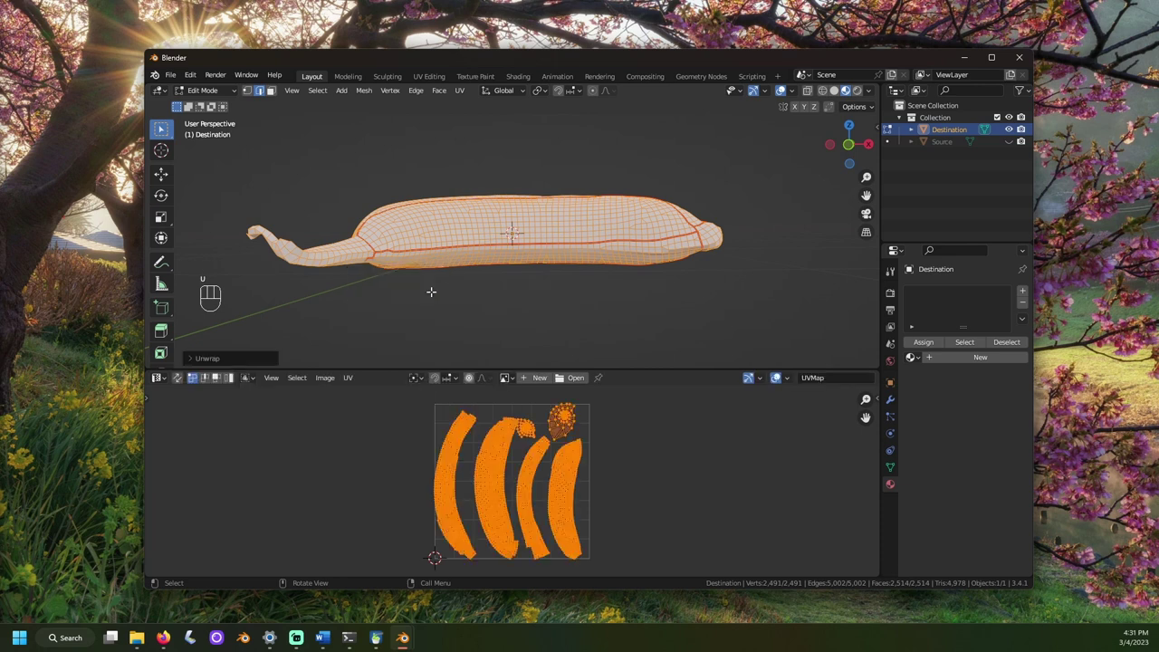
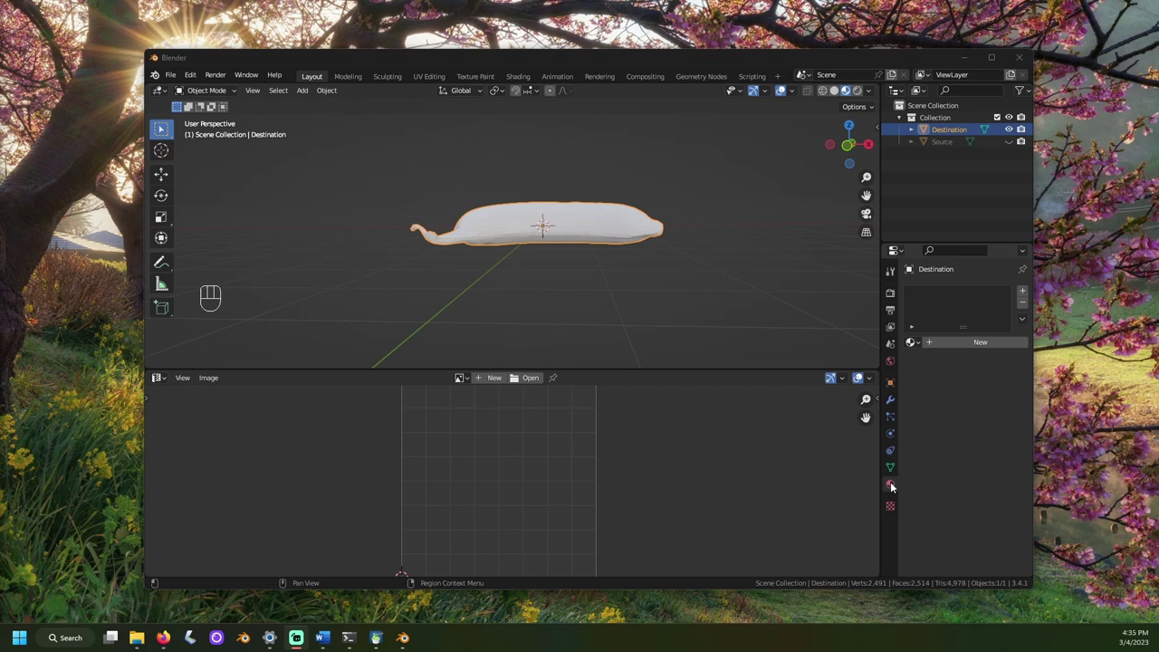
- Give Destination a new material, Material.001, with a Diffuse BSDF surface and add an Image Texture node
{"action": "left_click", "coordinate": [894, 486]}
{"action": "left_click_drag", "start_coordinate": [965, 348], "coordinate": [850, 365]}
{"action": "left_click_drag", "start_coordinate": [927, 399], "coordinate": [888, 144]}
{"action": "left_click_drag", "start_coordinate": [166, 380], "coordinate": [201, 489]}
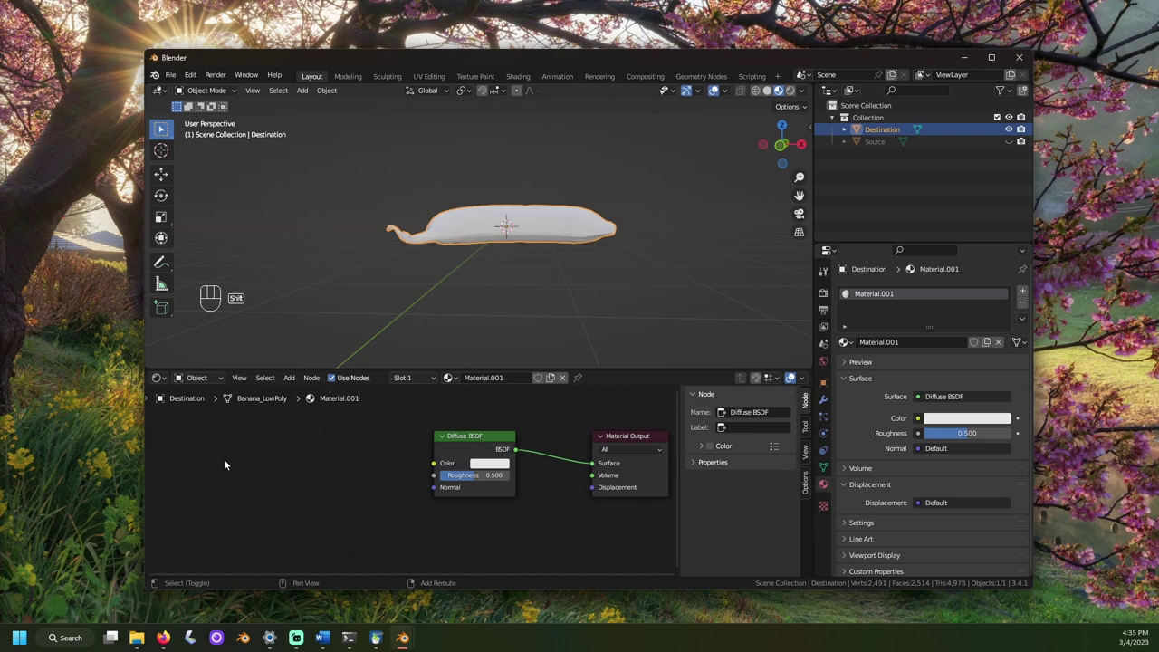
{"action": "key", "text": "shift+a"}
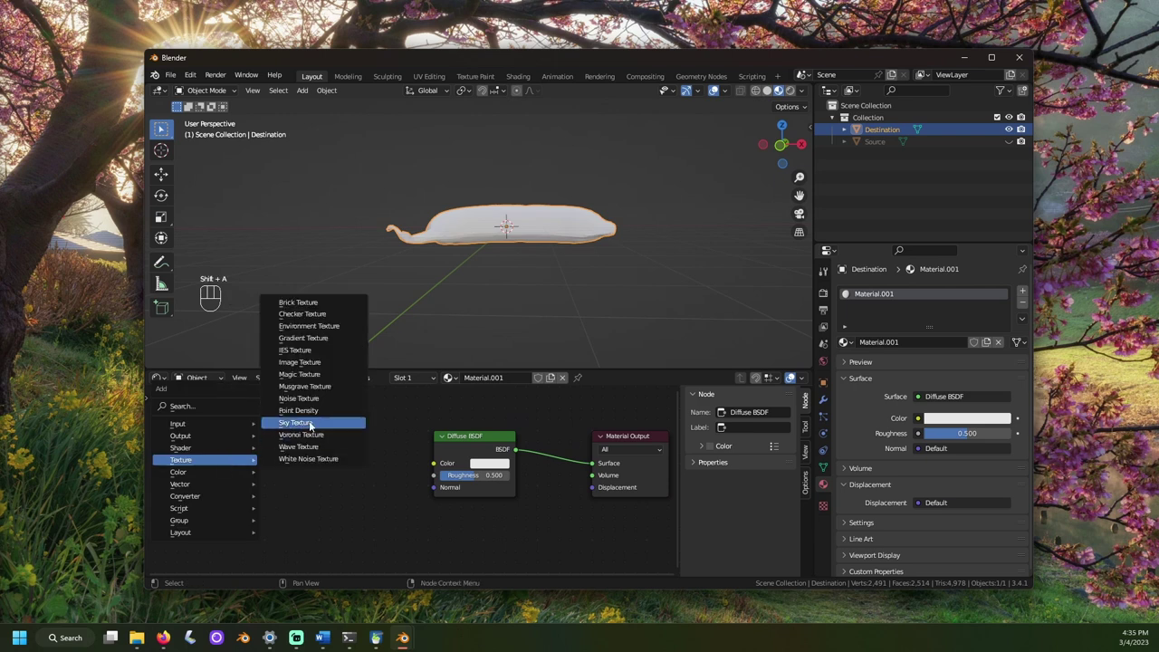
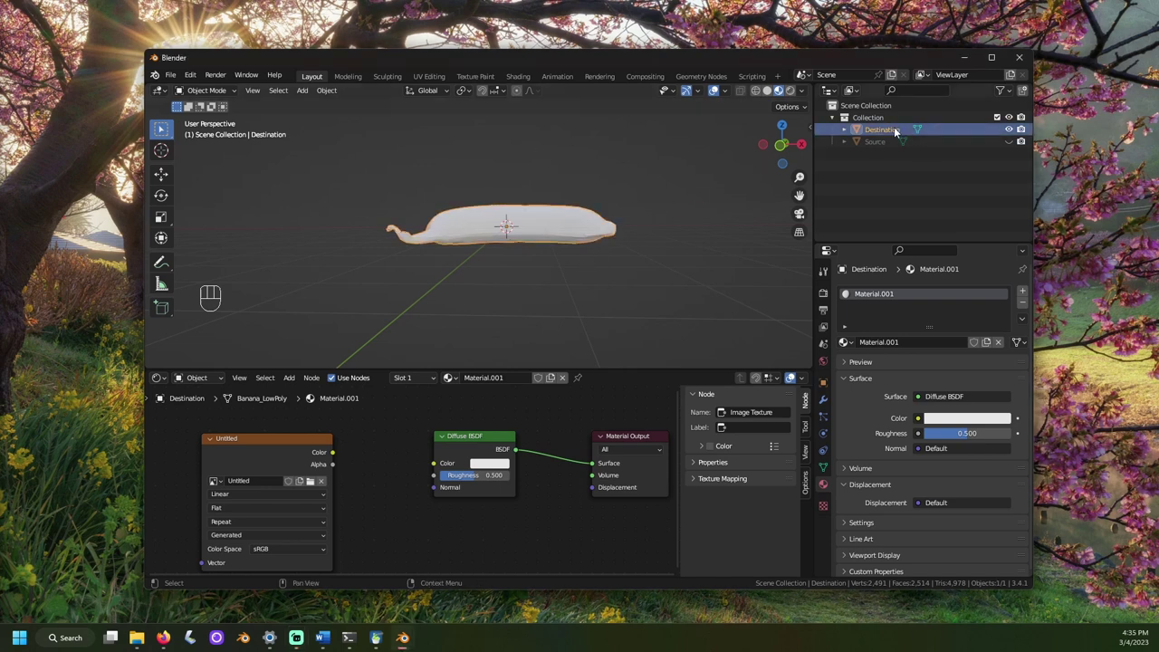
- Duplicate Destination as a cage object and inflate its mesh slightly outward with Shrink/Fatten
{"action": "key", "text": "ctrl+c"}
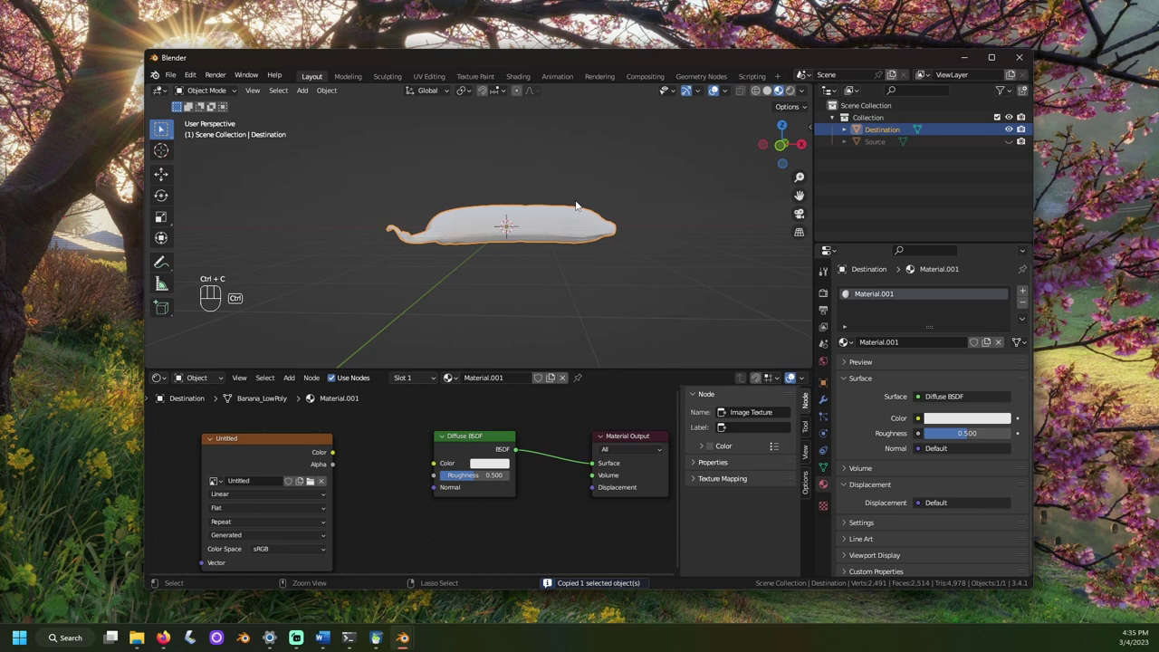
{"action": "key", "text": "ctrl+v"}
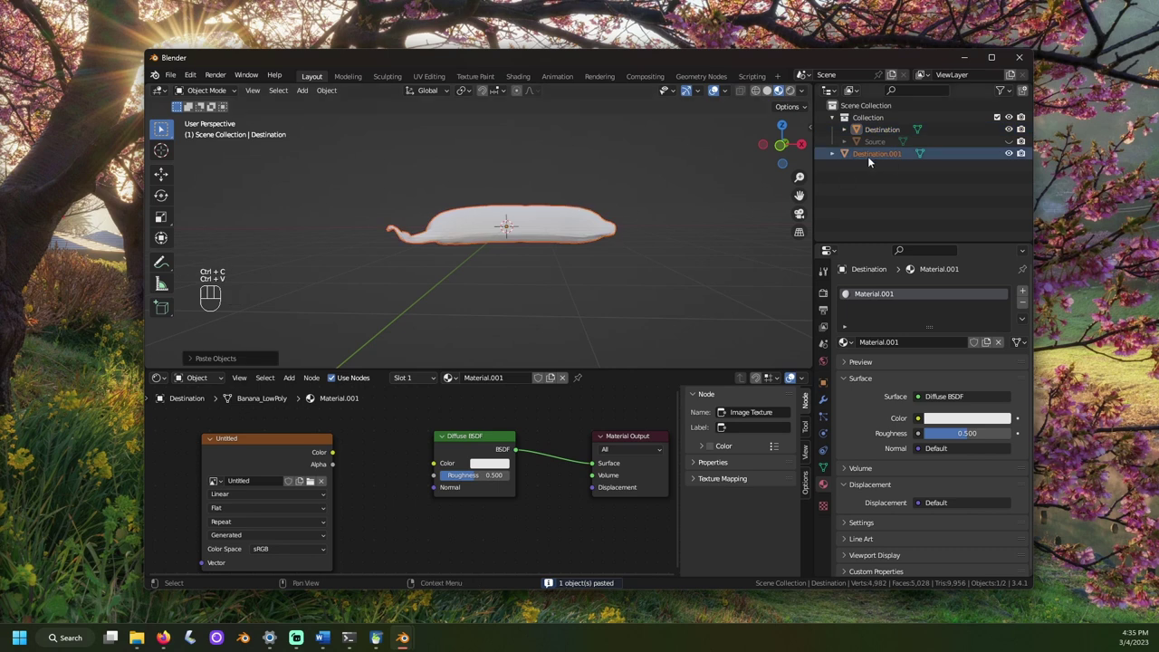
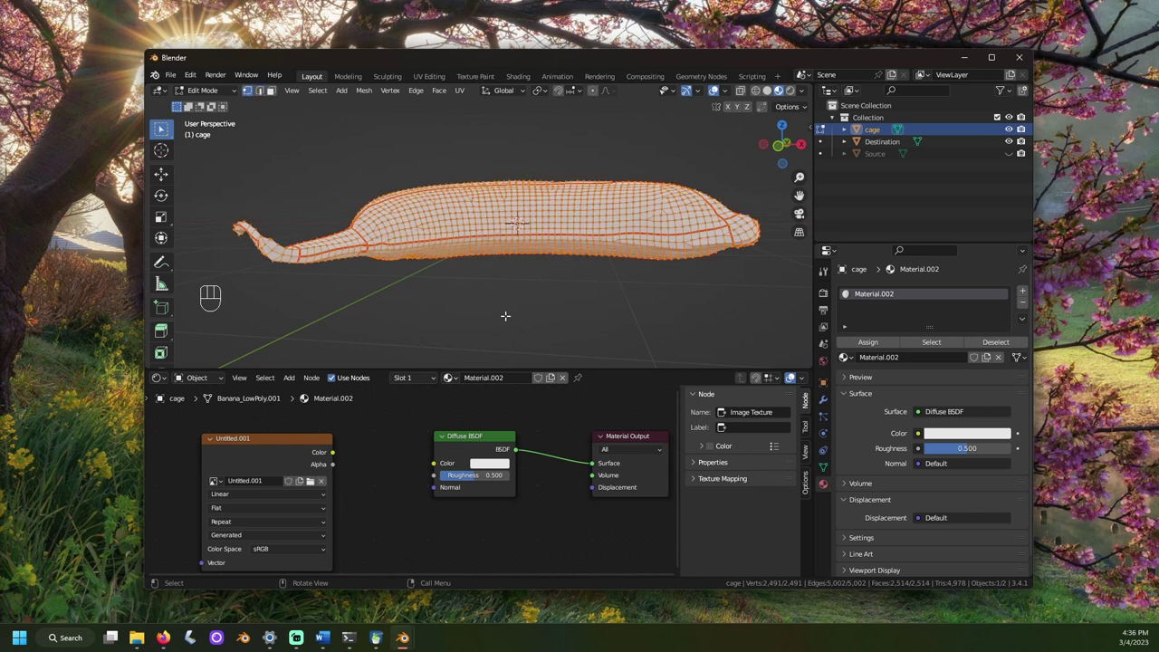
{"action": "key", "text": "alt+s"}
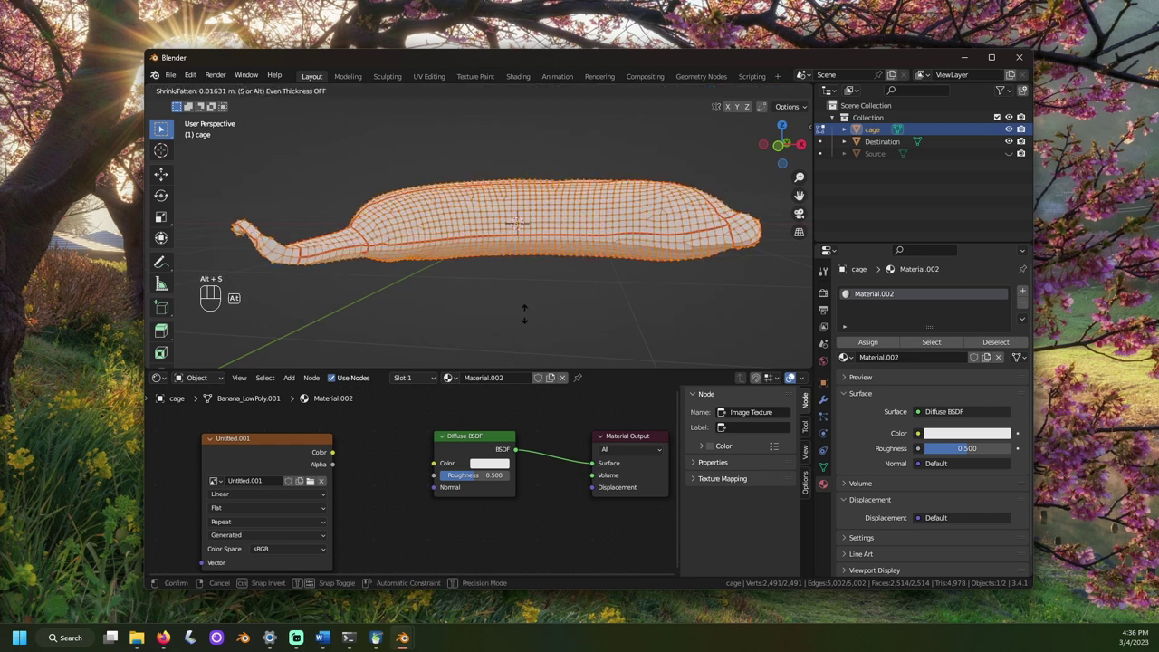
{"action": "key", "text": "ctrl+z"}
{"action": "left_click", "coordinate": [1009, 154]}
{"action": "key", "text": "alt+s"}
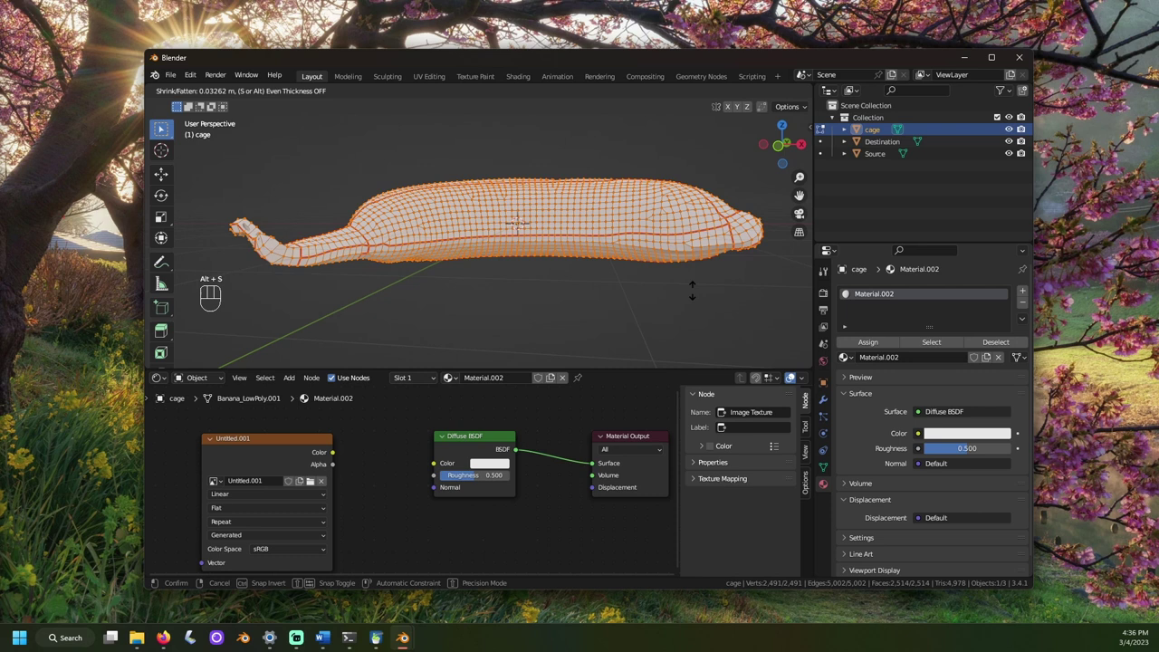
{"action": "left_click", "coordinate": [712, 296]}
- Return to Object Mode and make the Source banana visible again beside the cage
{"action": "middle_click", "coordinate": [707, 297]}
{"action": "key", "text": "Tab"}
{"action": "left_click_drag", "start_coordinate": [656, 312], "coordinate": [168, 311]}
{"action": "left_click", "coordinate": [425, 342]}
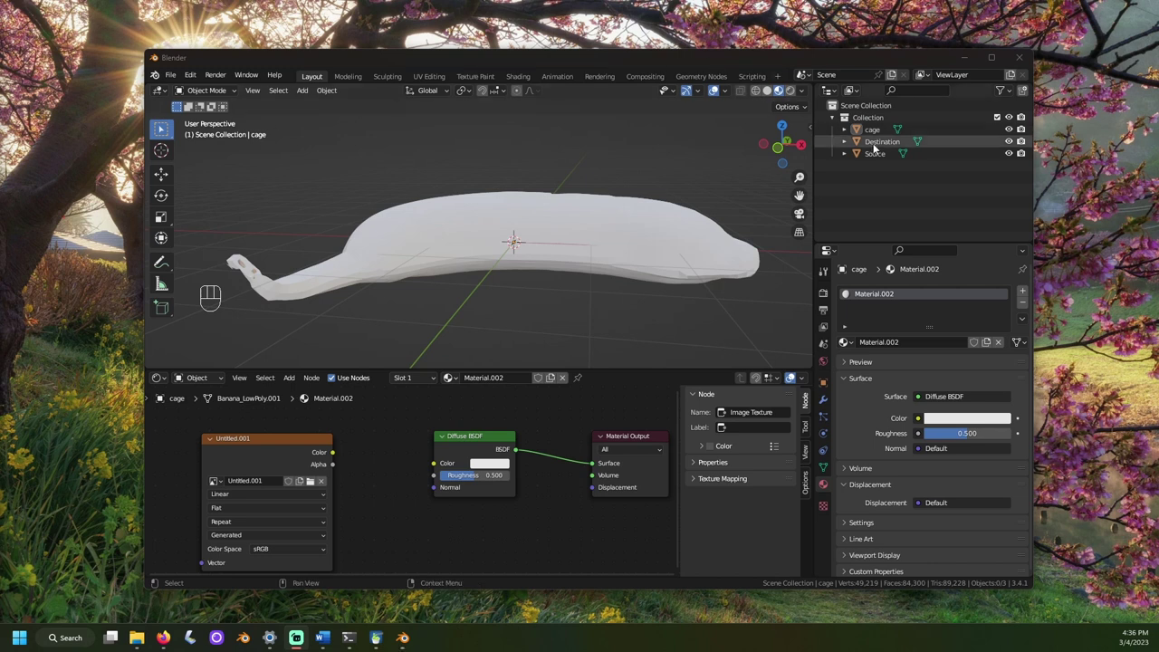
- In Render Properties, set the bake type to Diffuse with Color only, Direct and Indirect off
{"action": "left_click", "coordinate": [874, 146]}
{"action": "left_click", "coordinate": [827, 296]}
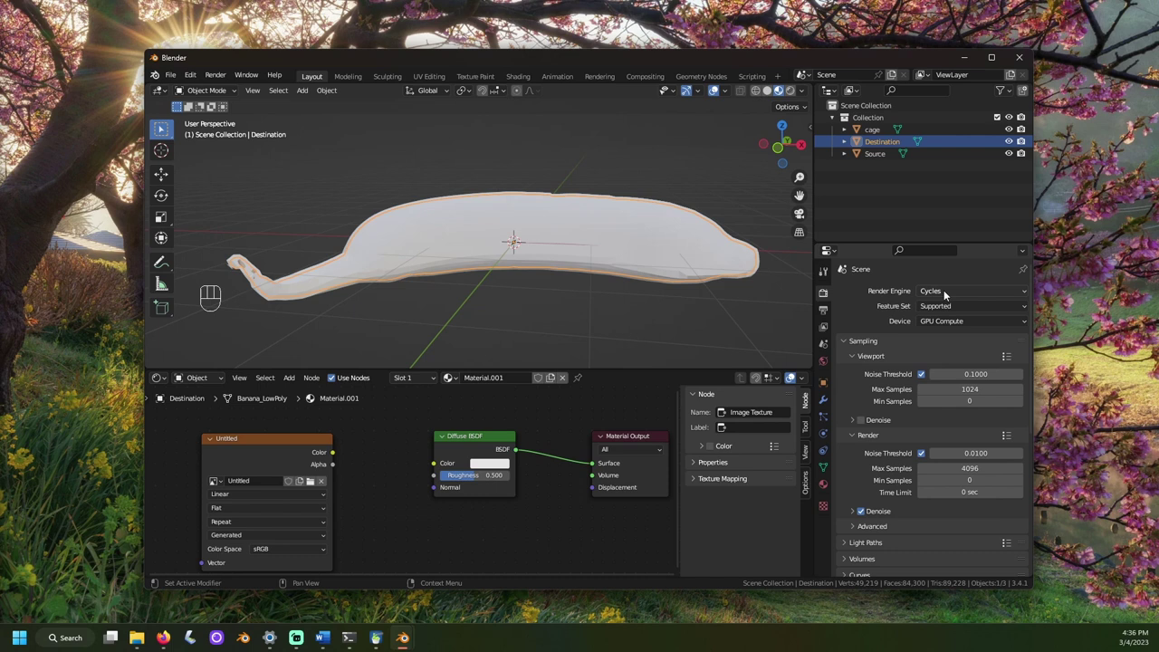
{"action": "left_click", "coordinate": [945, 293]}
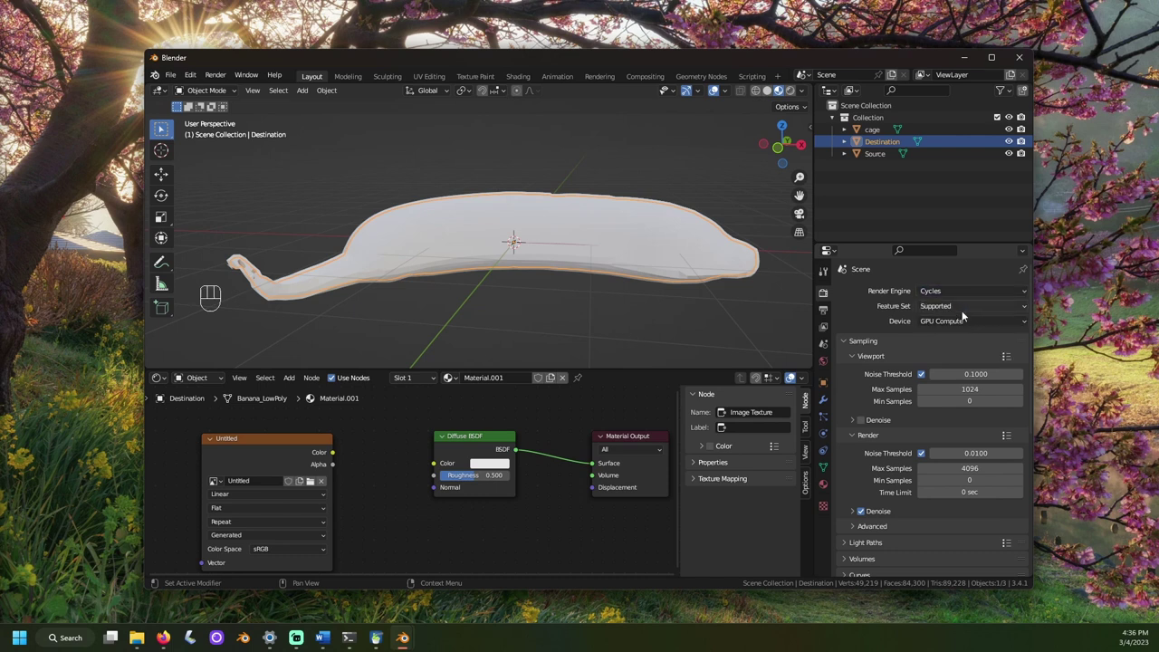
{"action": "left_click", "coordinate": [971, 323]}
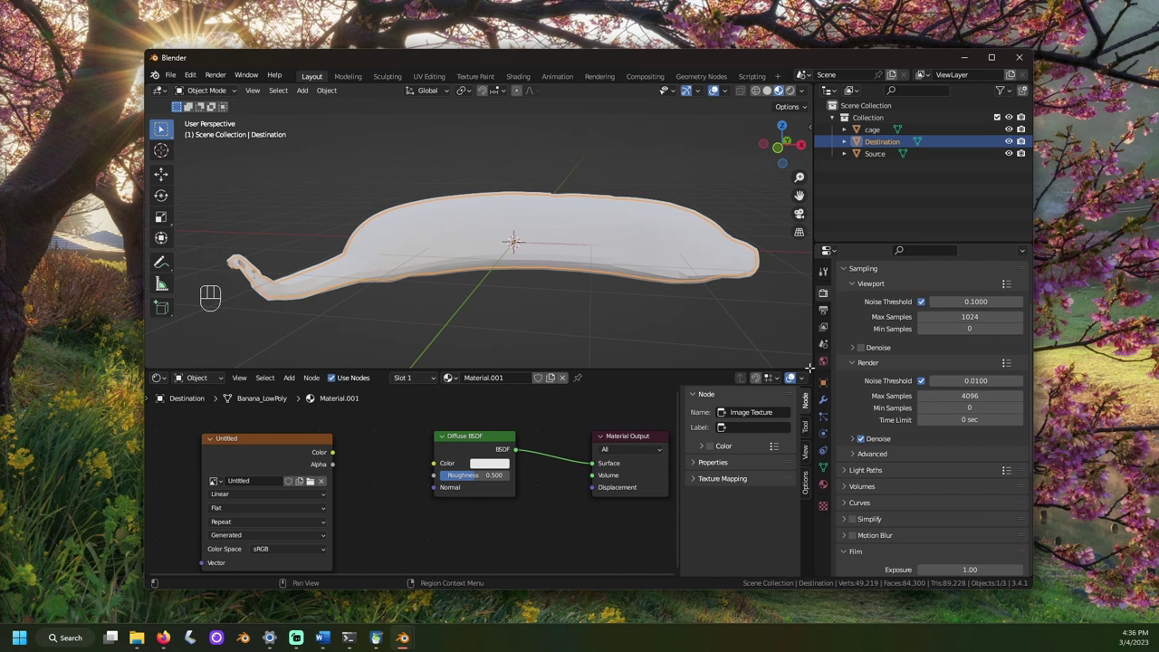
{"action": "left_click", "coordinate": [845, 528]}
{"action": "left_click_drag", "start_coordinate": [968, 374], "coordinate": [955, 511]}
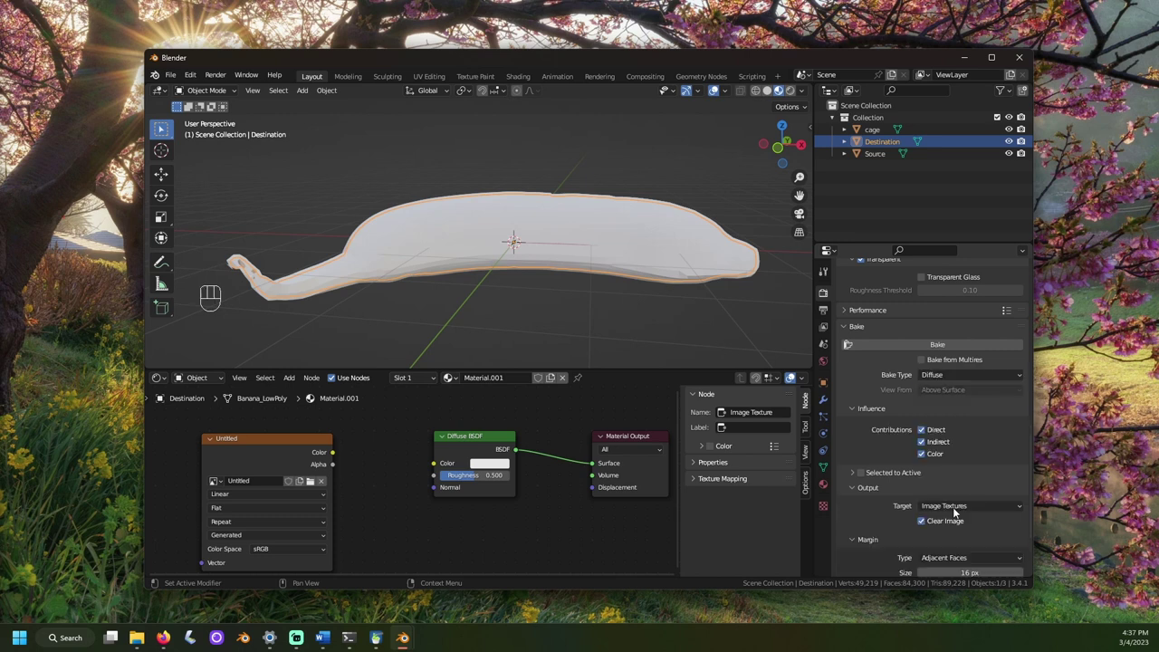
{"action": "left_click_drag", "start_coordinate": [928, 431], "coordinate": [863, 474]}
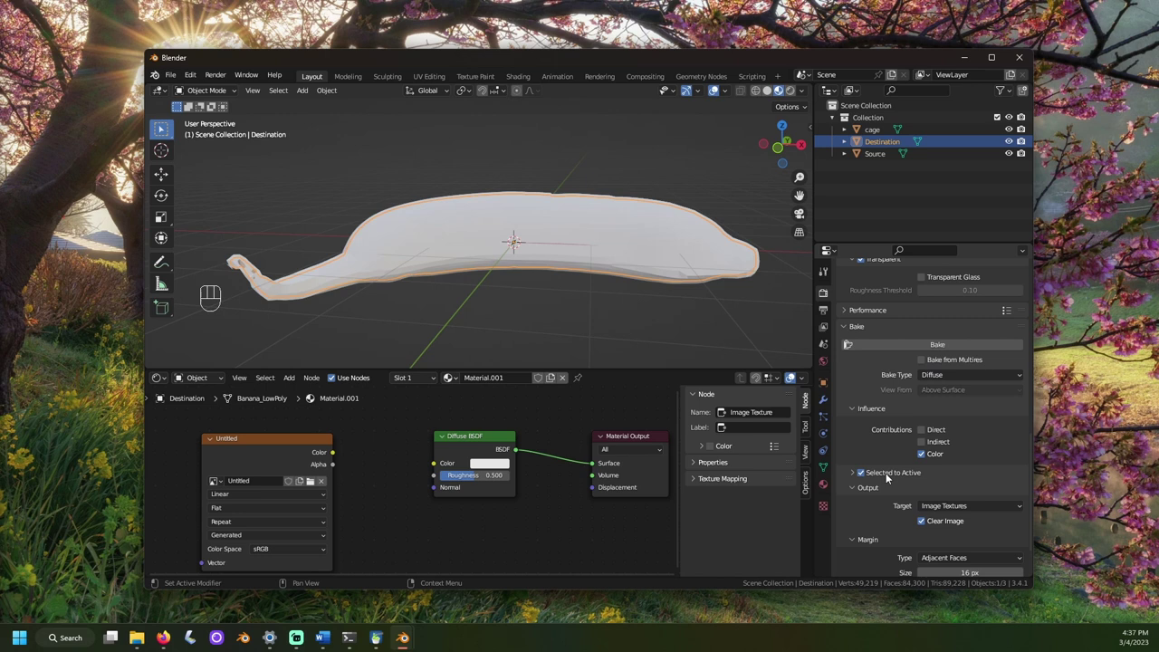
- Enable Selected to Active with the cage object as bake cage, hide it, and select Source then Destination
{"action": "left_click", "coordinate": [887, 475]}
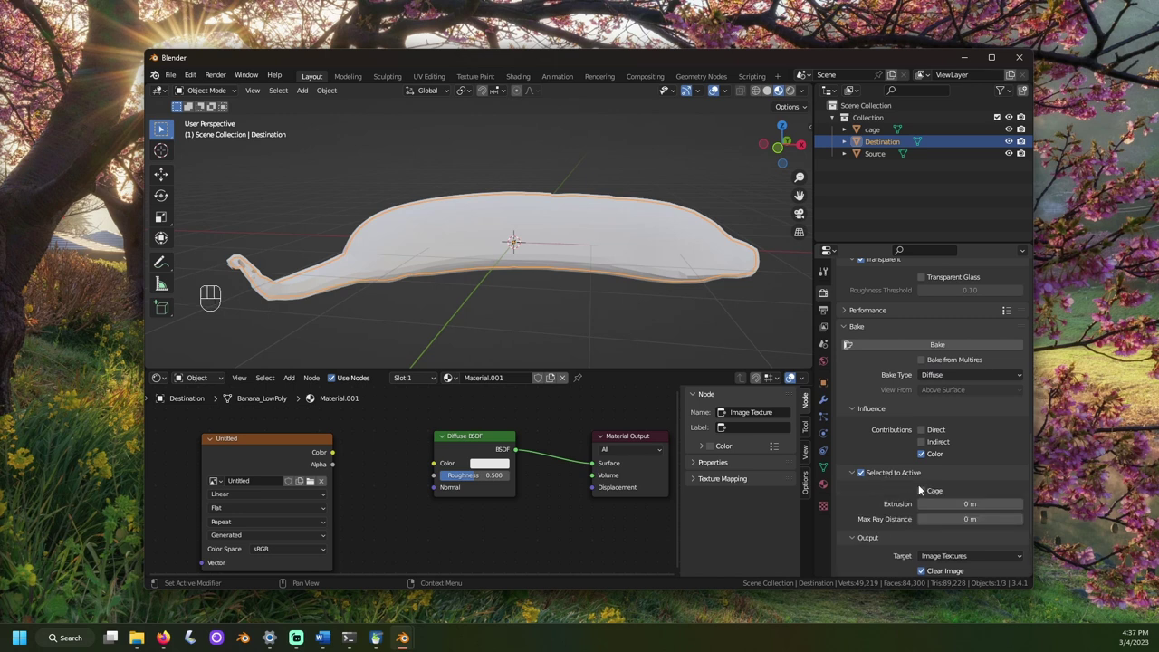
{"action": "left_click", "coordinate": [925, 490]}
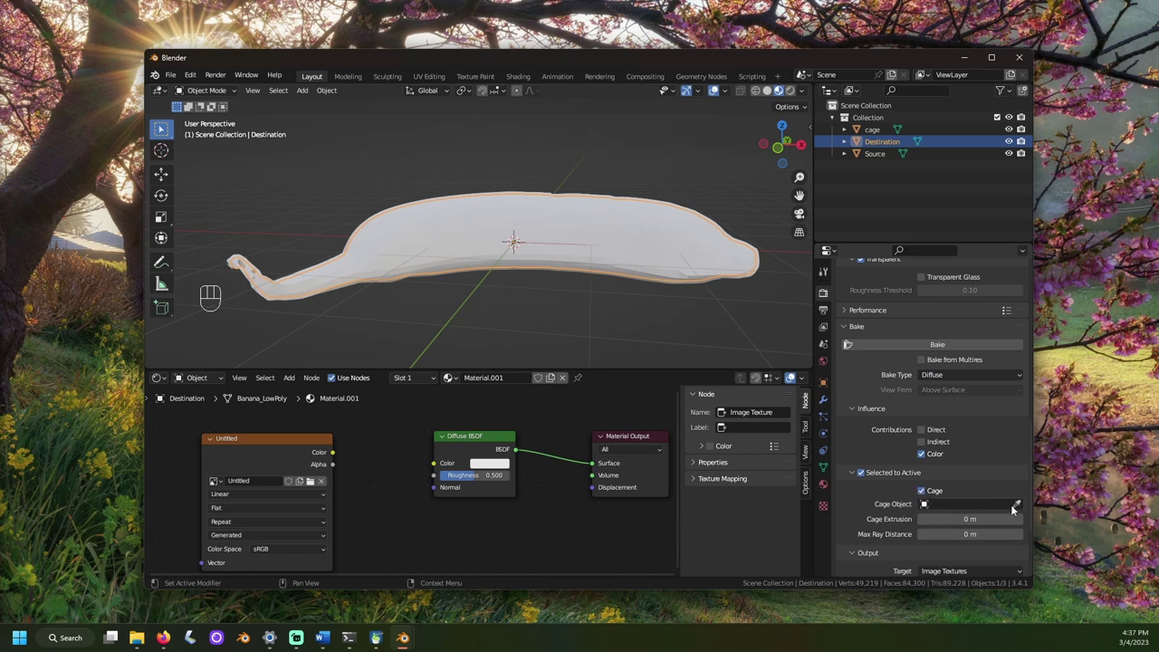
{"action": "left_click", "coordinate": [1017, 506]}
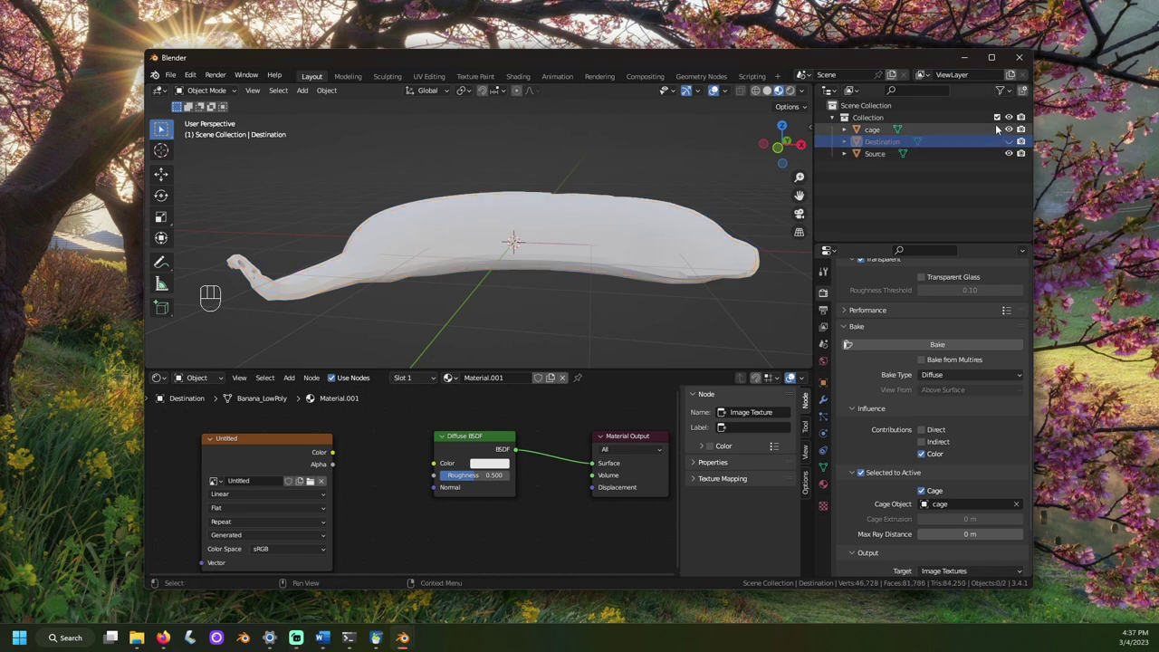
{"action": "left_click", "coordinate": [1010, 132]}
{"action": "left_click_drag", "start_coordinate": [558, 260], "coordinate": [568, 241]}
{"action": "left_click_drag", "start_coordinate": [767, 269], "coordinate": [878, 166]}
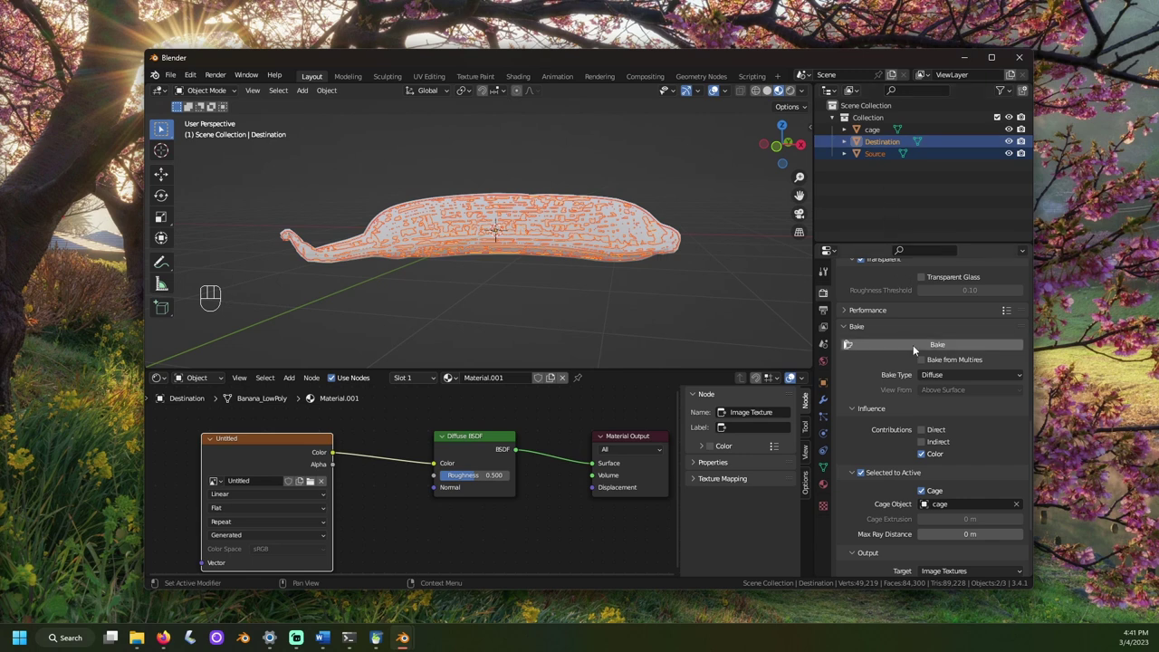
- Bake the Source diffuse colour onto Destination, hide the cage and show textures in the viewport
{"action": "left_click", "coordinate": [914, 349]}
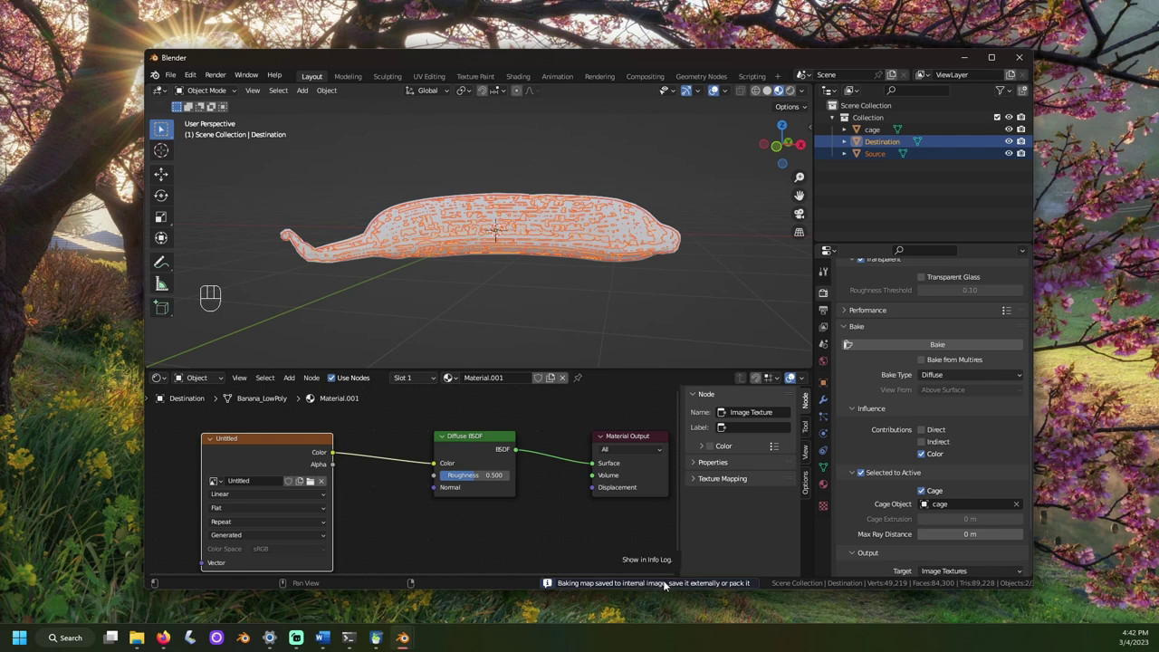
{"action": "left_click_drag", "start_coordinate": [928, 210], "coordinate": [974, 170]}
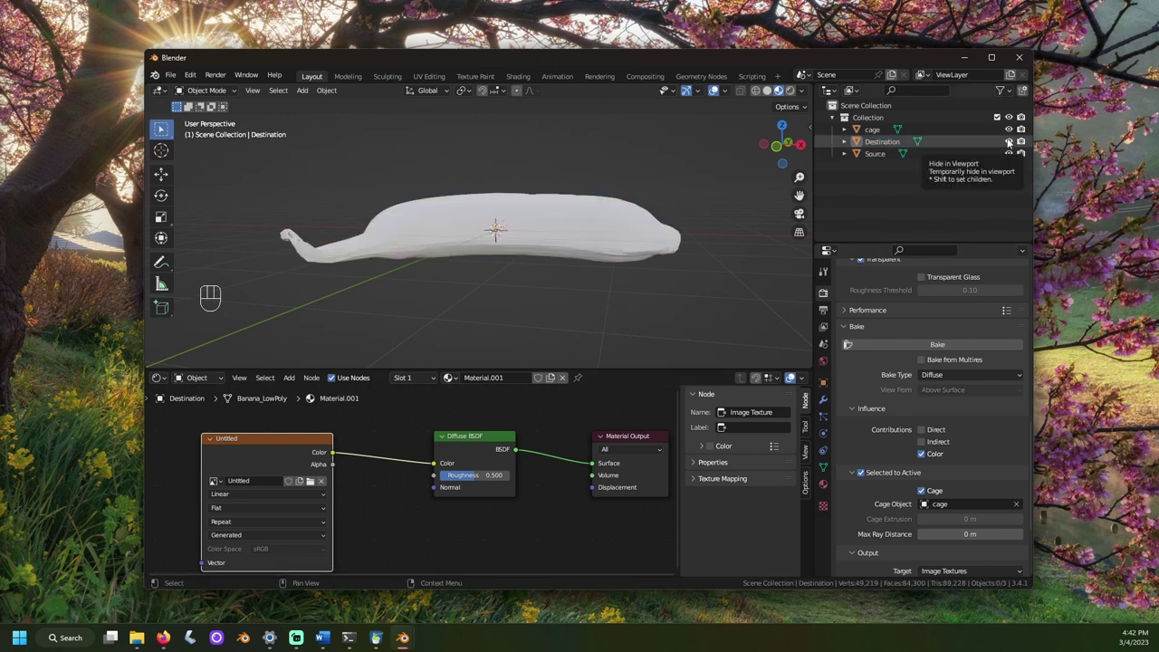
{"action": "left_click", "coordinate": [1010, 132]}
{"action": "left_click", "coordinate": [1012, 159]}
- From the front view, move the baked Destination banana below the Source for comparison
{"action": "left_click_drag", "start_coordinate": [758, 295], "coordinate": [734, 304]}
{"action": "left_click_drag", "start_coordinate": [735, 304], "coordinate": [737, 307]}
{"action": "key", "text": "KP_1"}
{"action": "left_click", "coordinate": [1011, 157]}
{"action": "key", "text": "g"}
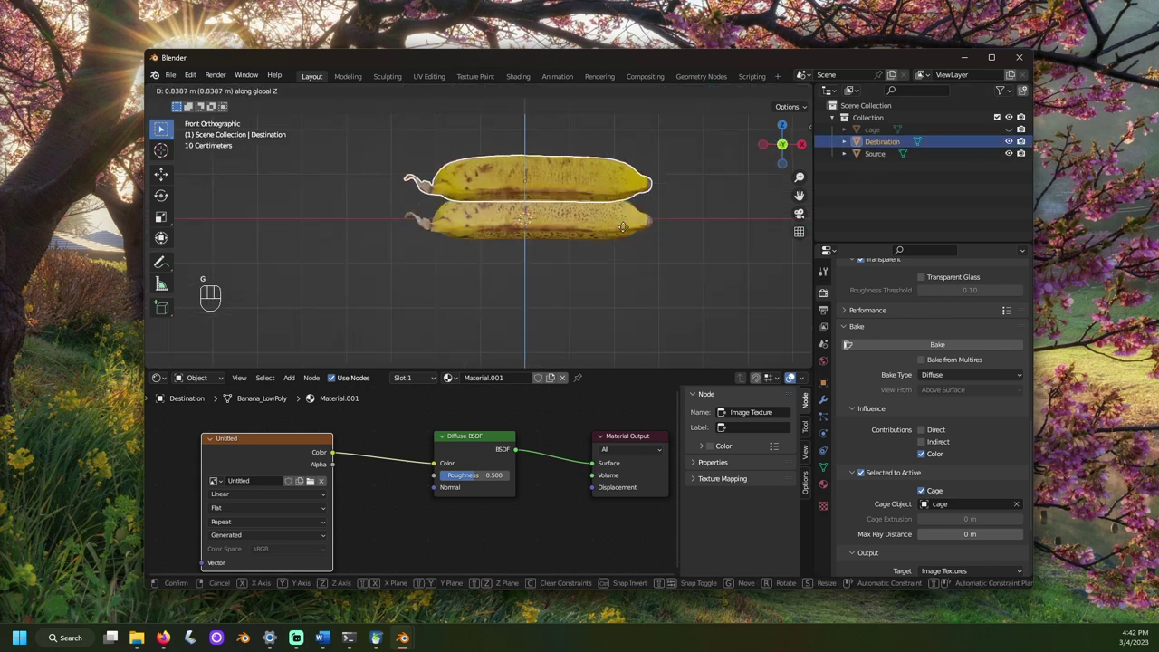